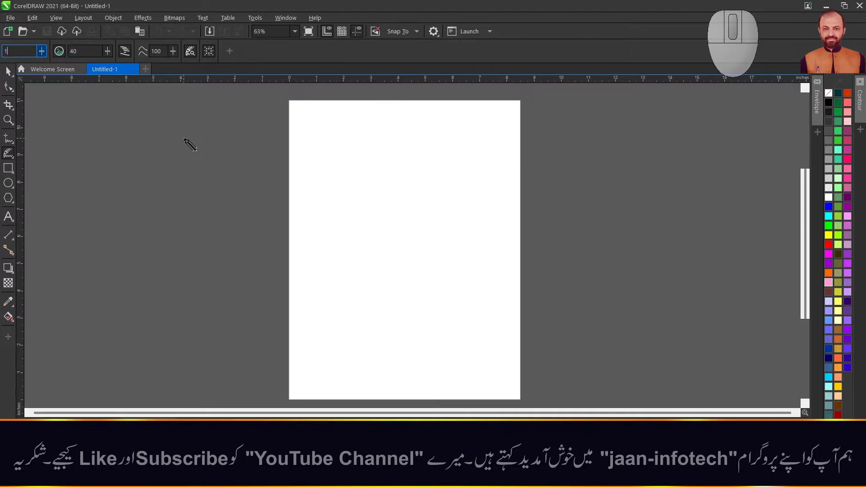
# Step: Confirm the 1.0 sec timer and sketch two wavy LiveSketch lines near the top of the page
pyautogui.click(189, 142)
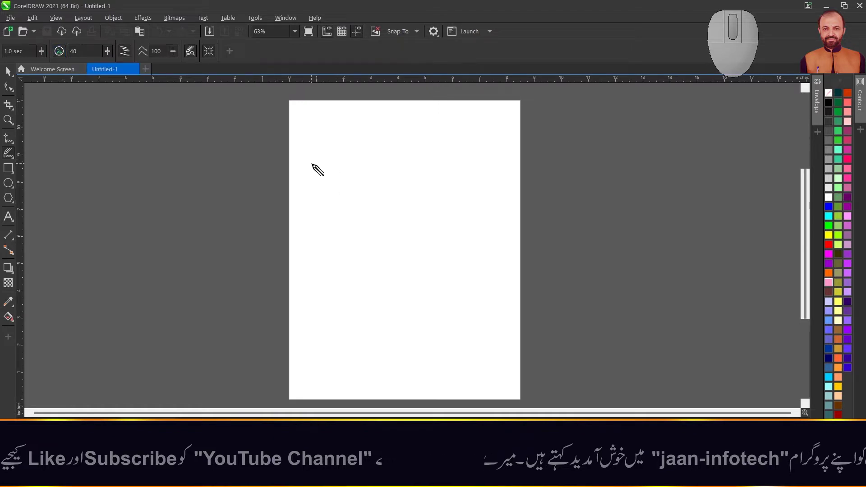
pyautogui.moveTo(312, 161); pyautogui.dragTo(482, 161)
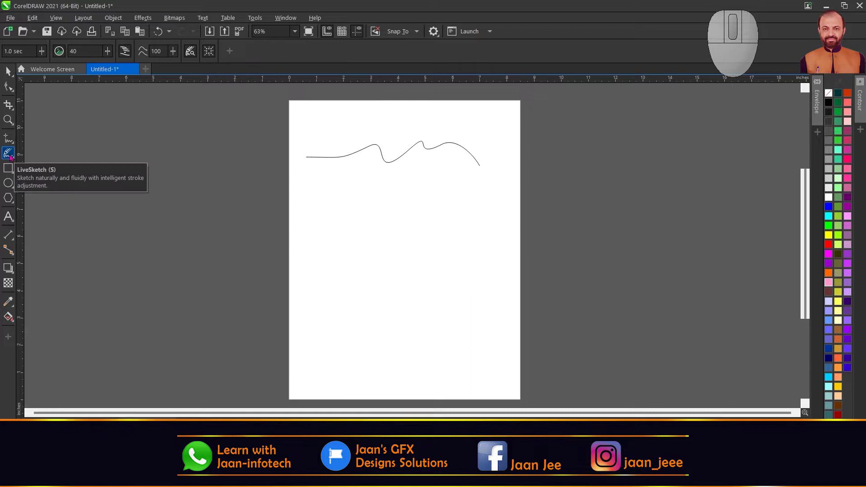
pyautogui.moveTo(324, 202); pyautogui.dragTo(484, 203)
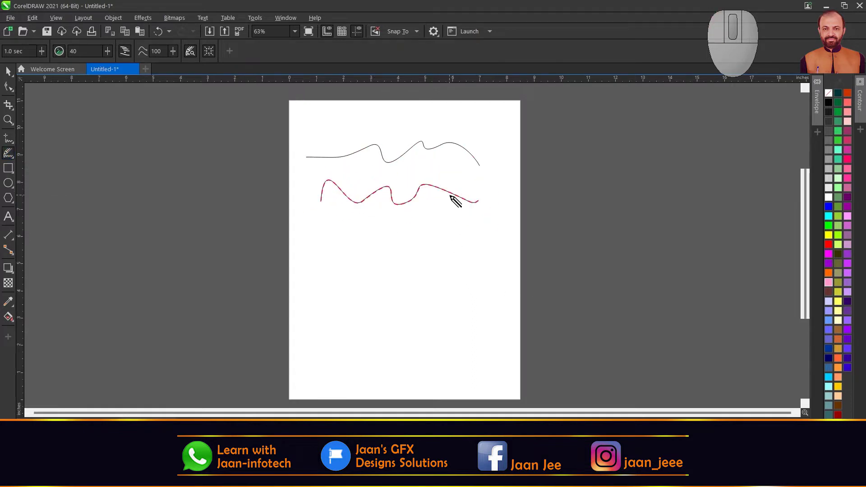
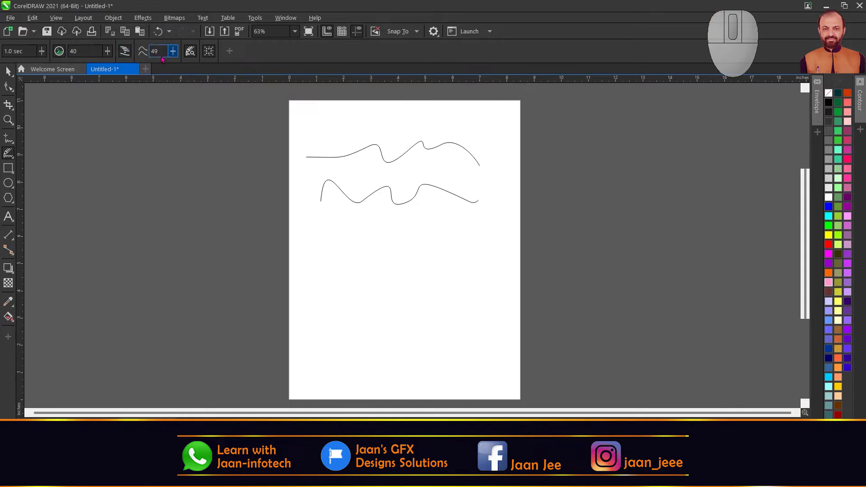
# Step: Sketch a rougher line at Smoothing 49 and a jagged line at Smoothing 0 further down
pyautogui.moveTo(347, 235); pyautogui.dragTo(514, 209)
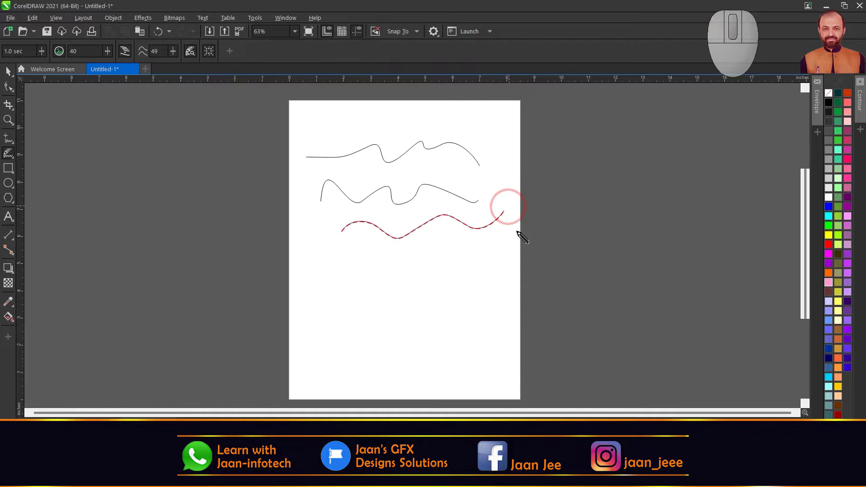
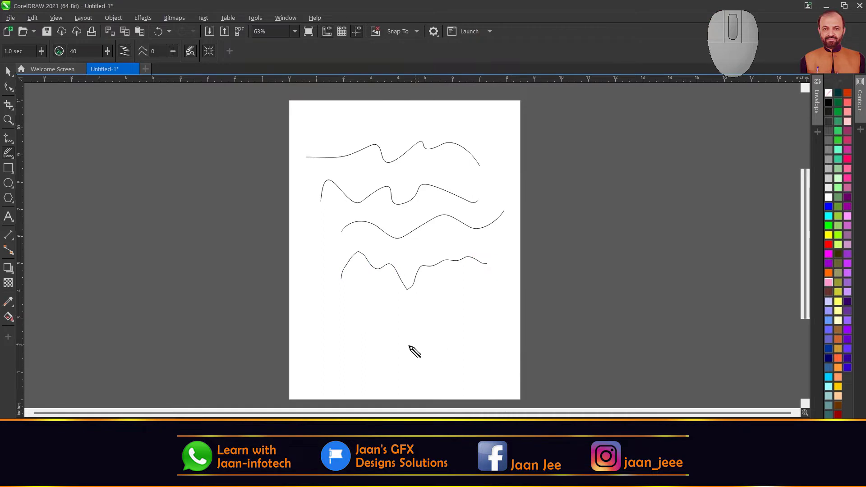
pyautogui.moveTo(355, 334); pyautogui.dragTo(482, 317)
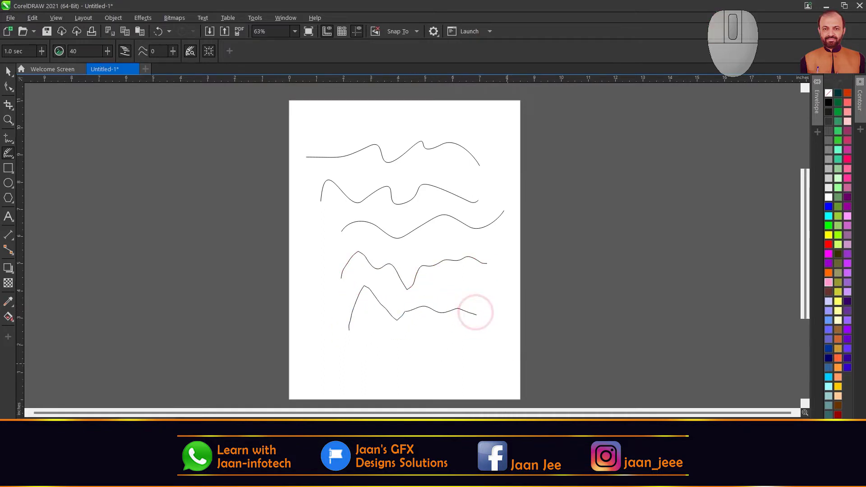
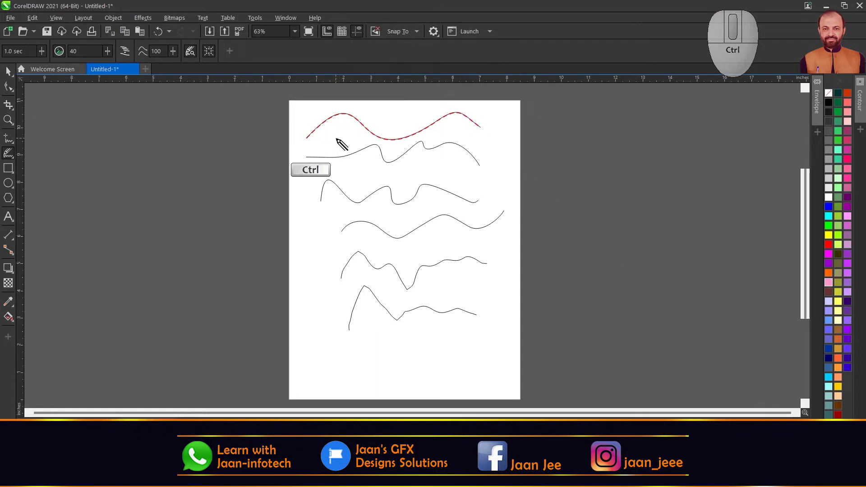
# Step: Extend the top line with a looping scribble, then sketch a fresh wavy line at Smoothing 100 on the cleared page
pyautogui.scroll(3)
pyautogui.scroll(3)
pyautogui.moveTo(146, 231); pyautogui.dragTo(305, 197)
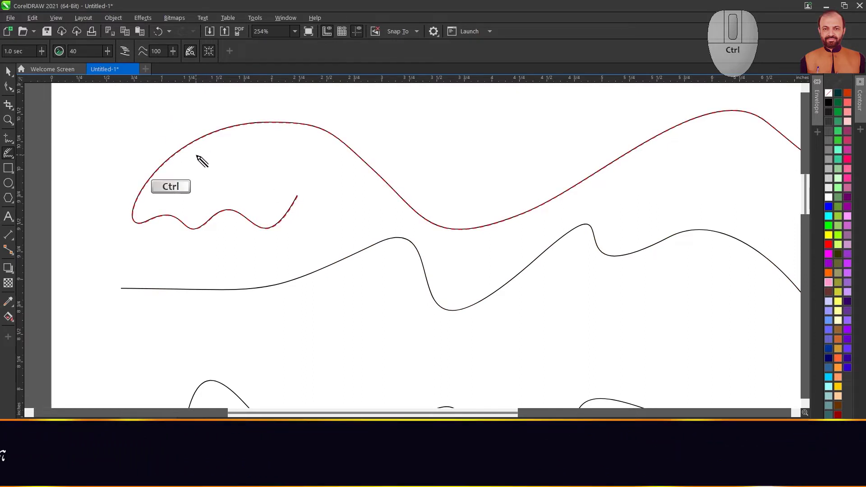
pyautogui.moveTo(135, 179); pyautogui.dragTo(366, 164)
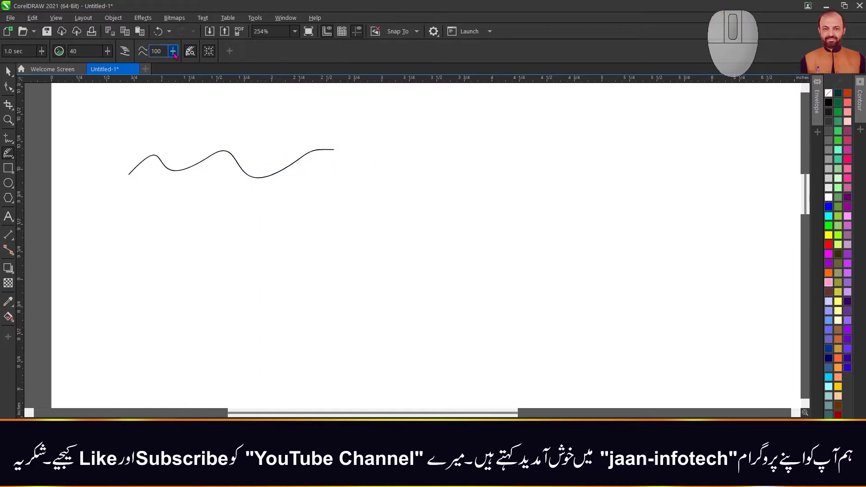
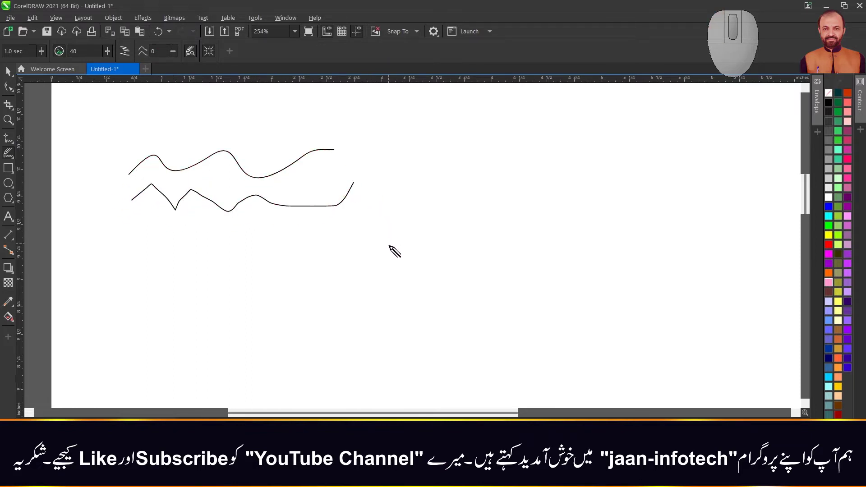
# Step: Zoom in to inspect the second line and redraw its left end with a short overlapping stroke
pyautogui.scroll(3)
pyautogui.scroll(3)
pyautogui.middleClick(286, 196)
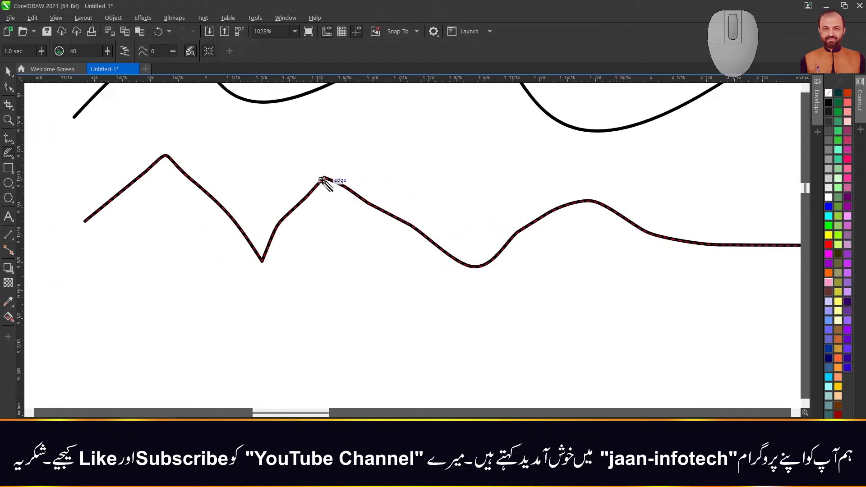
pyautogui.scroll(-3)
pyautogui.scroll(-3)
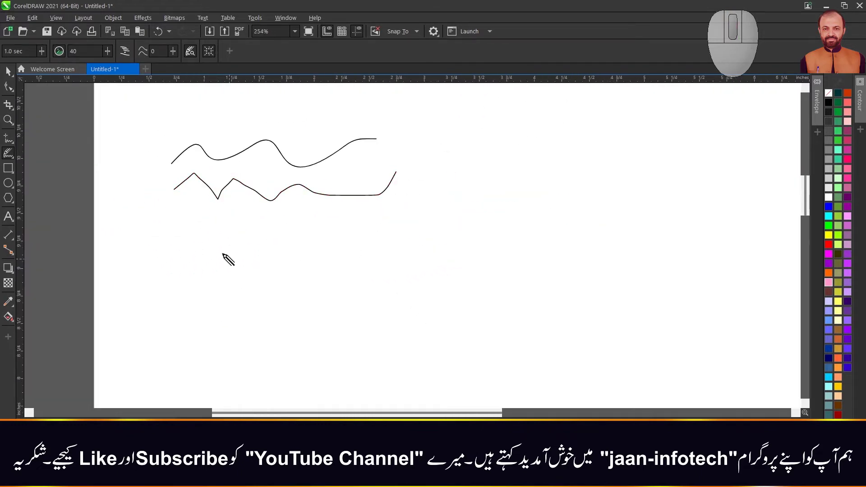
pyautogui.moveTo(179, 188); pyautogui.dragTo(239, 187)
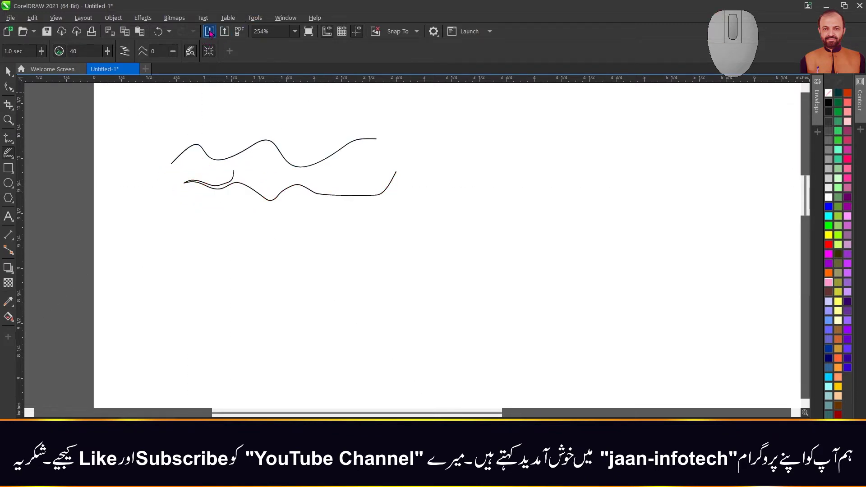
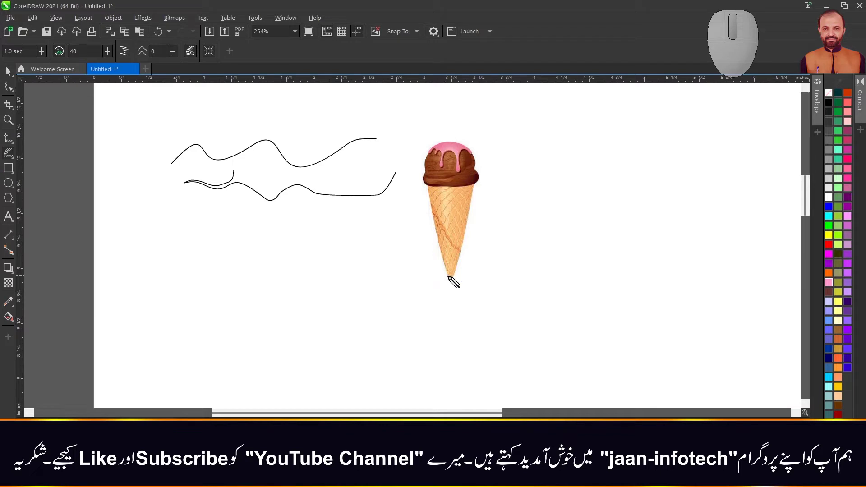
# Step: Sketch a freehand outline around the imported ice-cream cone picture
pyautogui.moveTo(453, 282); pyautogui.dragTo(451, 280)
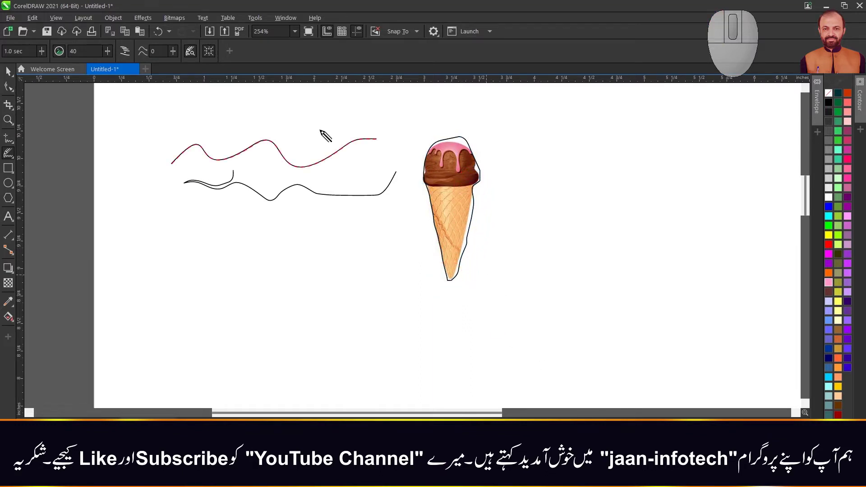
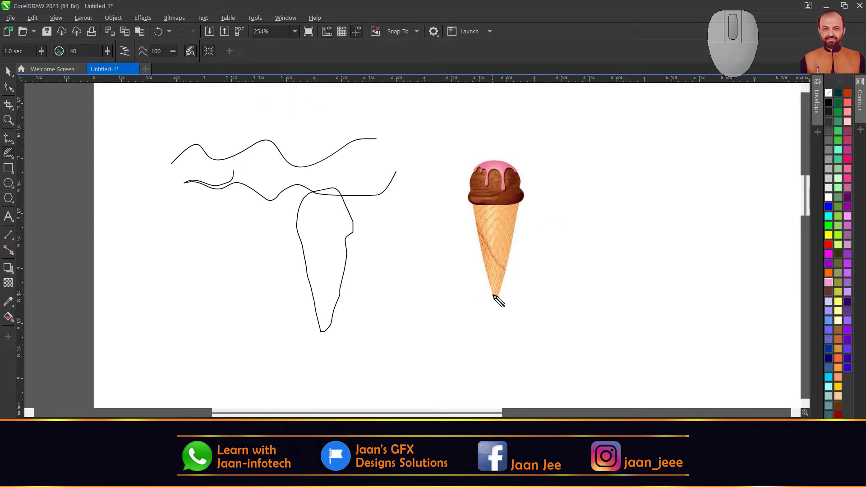
# Step: Trace a closer outline hugging the scoop and cone down to the tip, checking it at zoom
pyautogui.scroll(3)
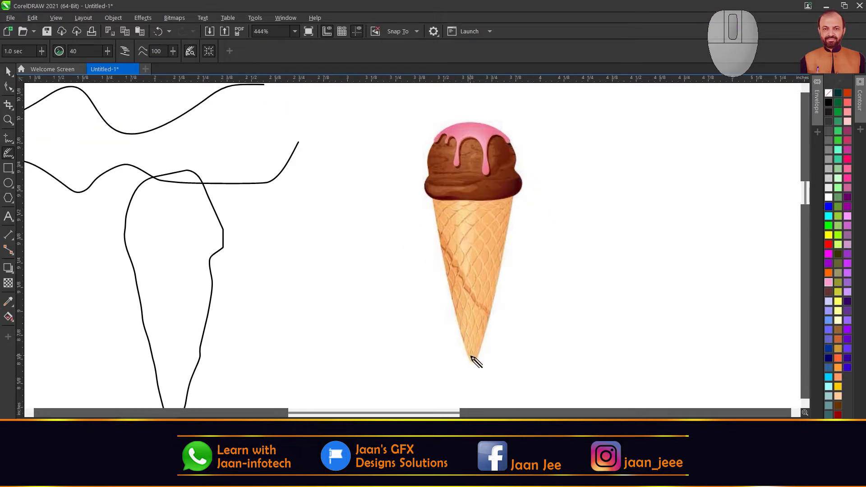
pyautogui.moveTo(474, 358); pyautogui.dragTo(473, 363)
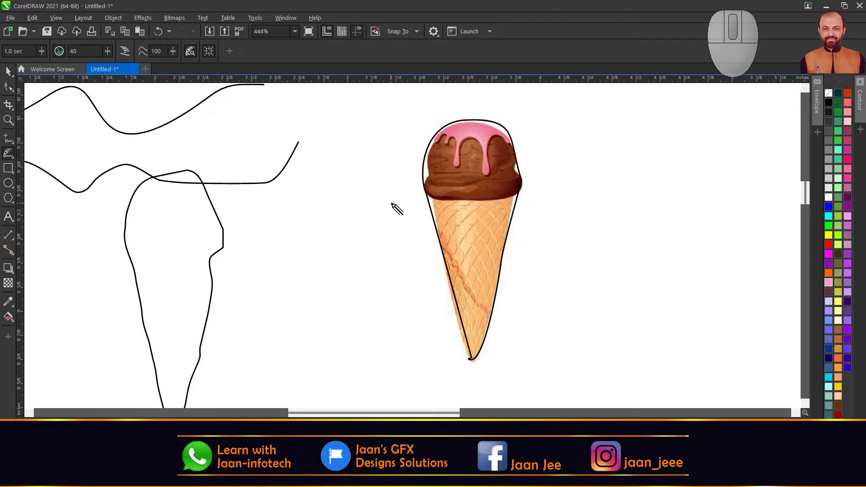
pyautogui.scroll(-3)
pyautogui.scroll(3)
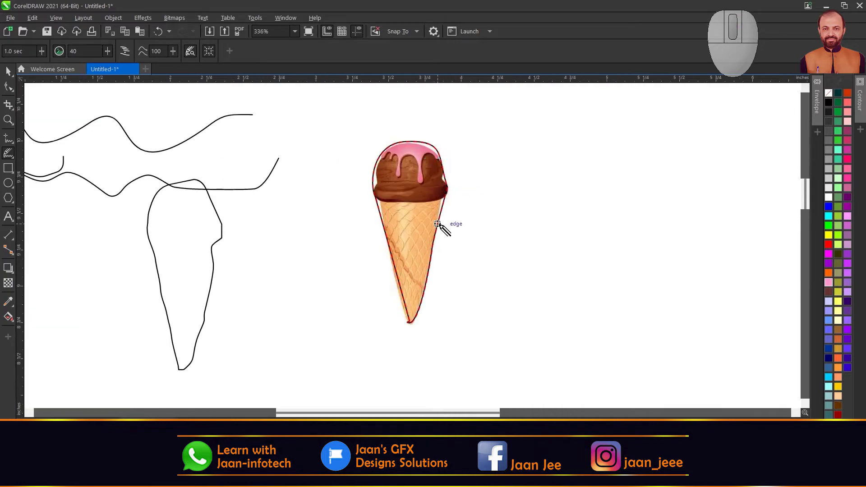
pyautogui.scroll(3)
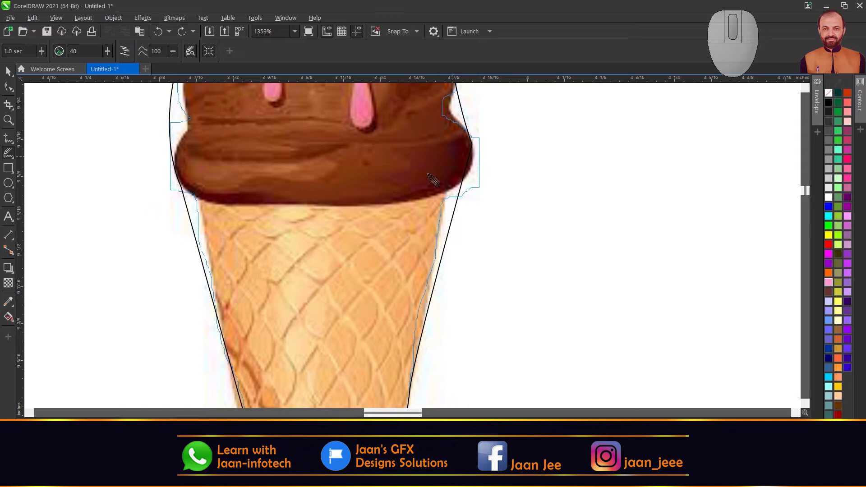
pyautogui.scroll(-3)
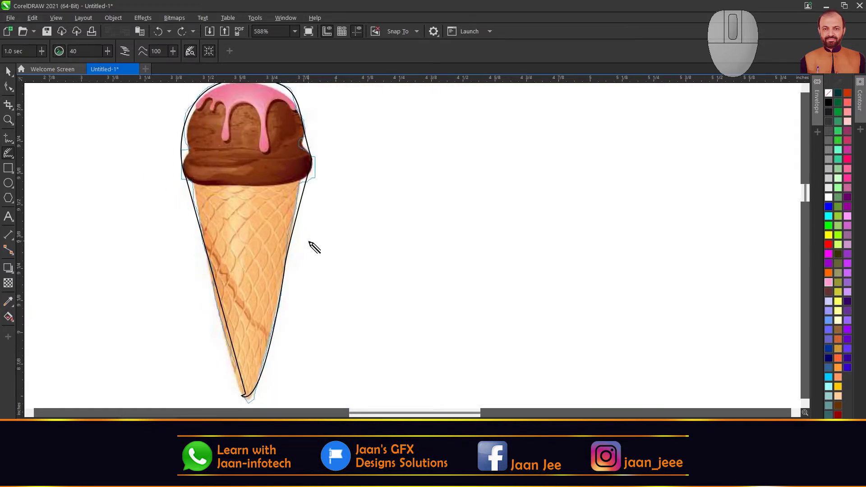
pyautogui.middleClick(314, 245)
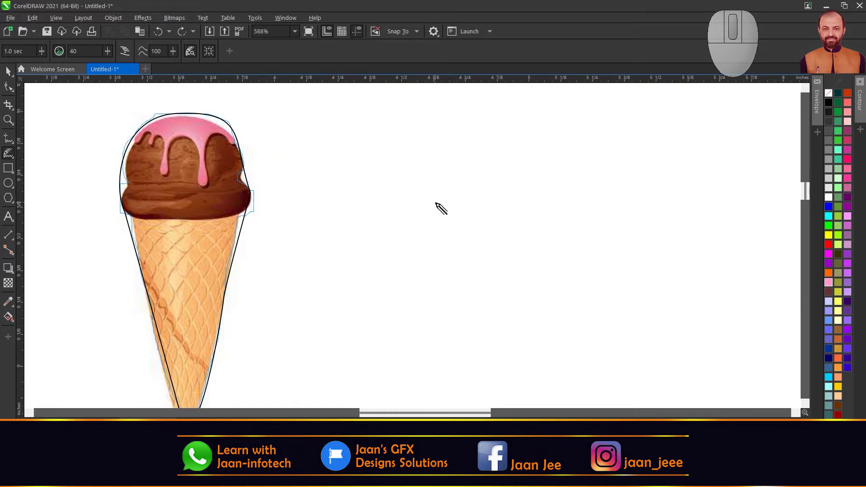
# Step: Sketch a closed four-petal flower outline beside the cone
pyautogui.moveTo(378, 231); pyautogui.dragTo(378, 230)
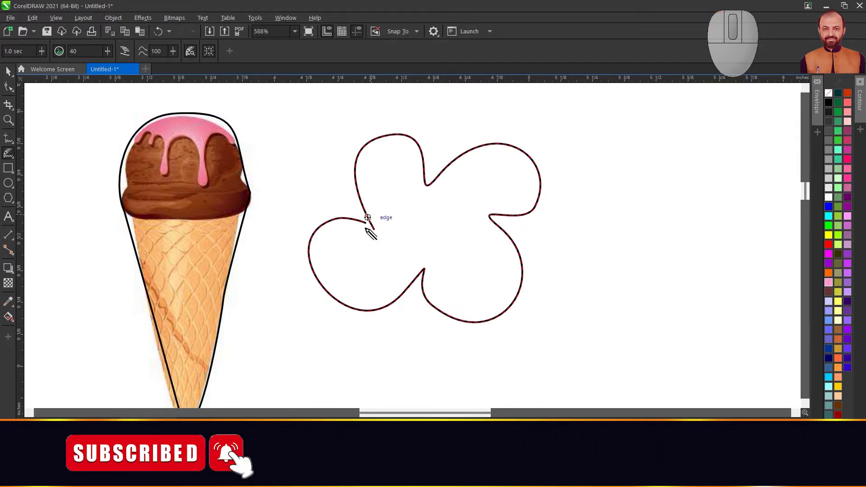
pyautogui.moveTo(379, 234); pyautogui.dragTo(368, 225)
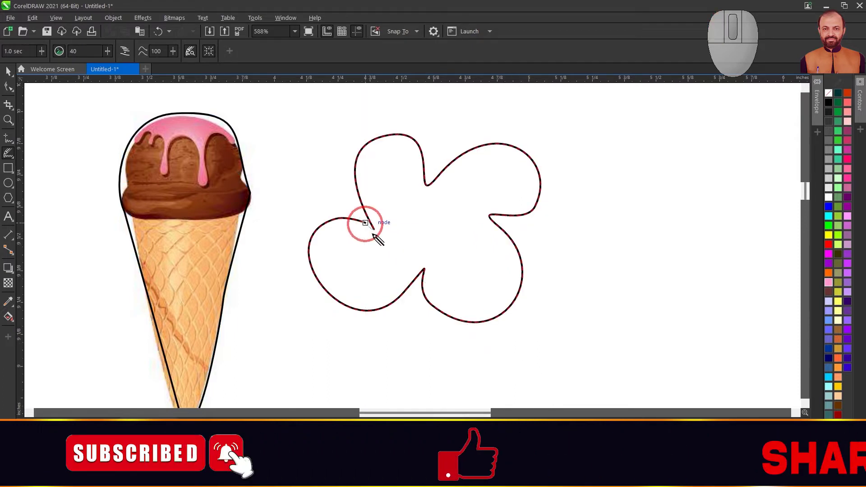
# Step: Sketch five holes inside the flower: centre, right, top, left and lower petals
pyautogui.moveTo(422, 228); pyautogui.dragTo(422, 219)
pyautogui.moveTo(482, 186); pyautogui.dragTo(485, 183)
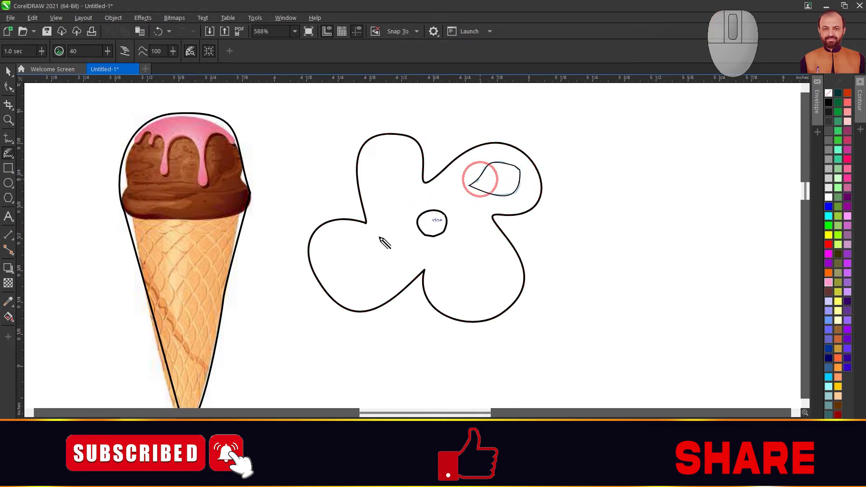
pyautogui.moveTo(390, 192); pyautogui.dragTo(388, 190)
pyautogui.moveTo(381, 247); pyautogui.dragTo(398, 253)
pyautogui.moveTo(467, 285); pyautogui.dragTo(470, 287)
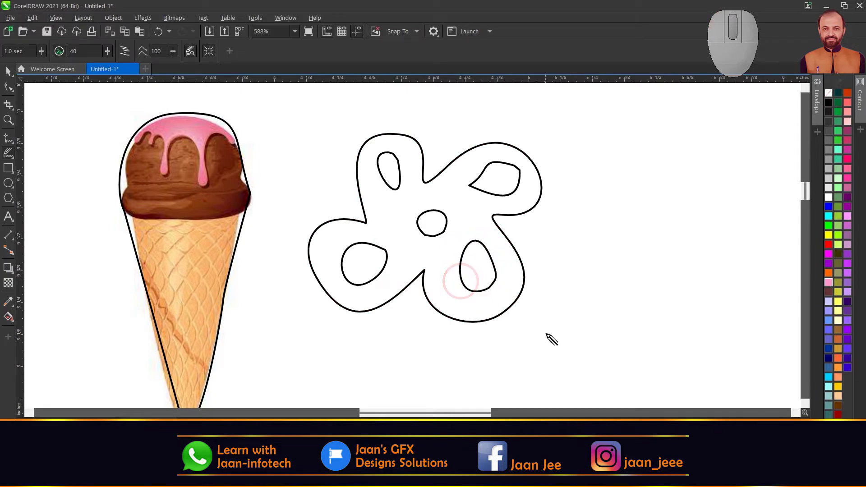
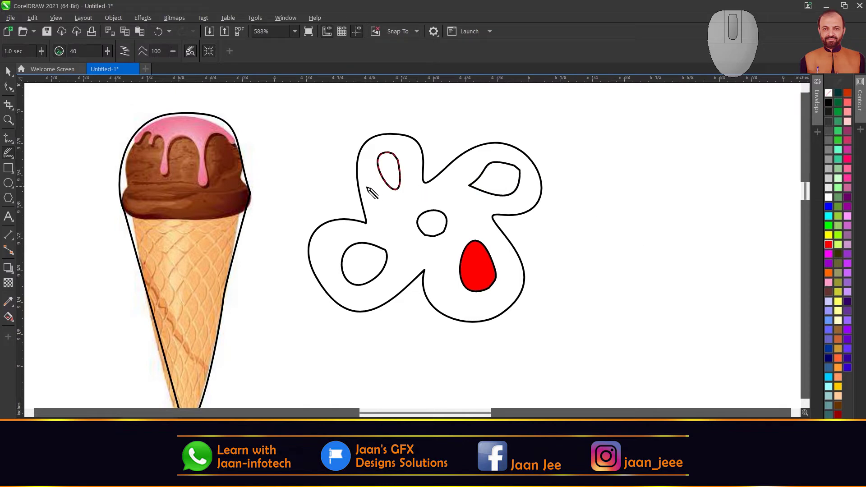
# Step: Sketch a large shape with a long spike below the flower for the red fill
pyautogui.scroll(-3)
pyautogui.scroll(3)
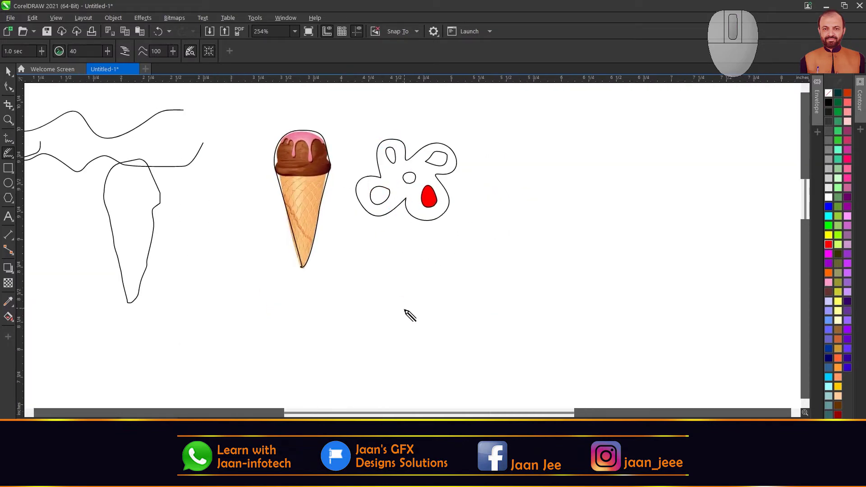
pyautogui.moveTo(409, 337); pyautogui.dragTo(421, 329)
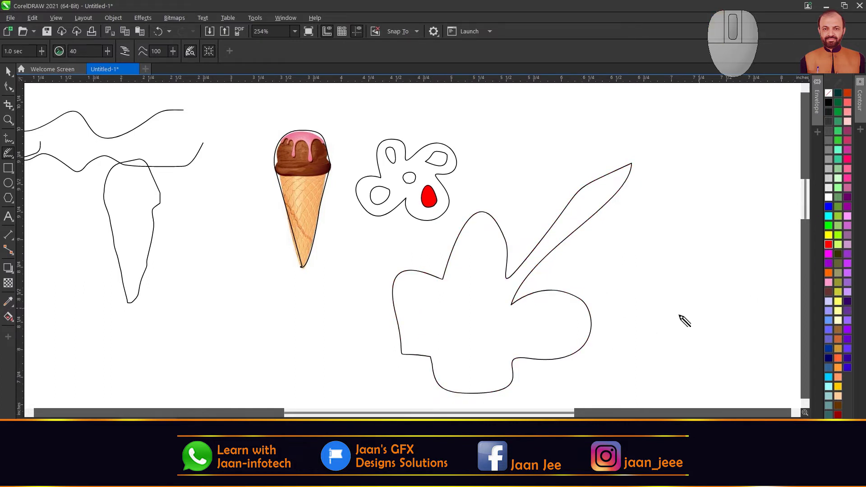
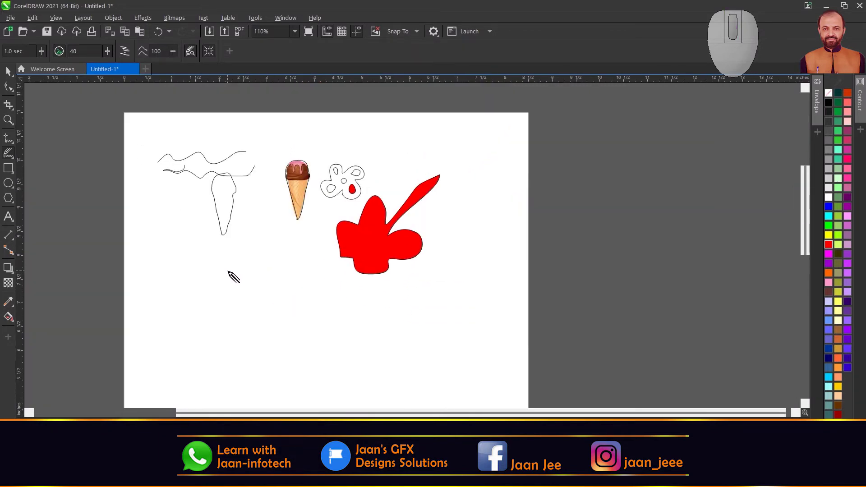
pyautogui.scroll(3)
pyautogui.scroll(-3)
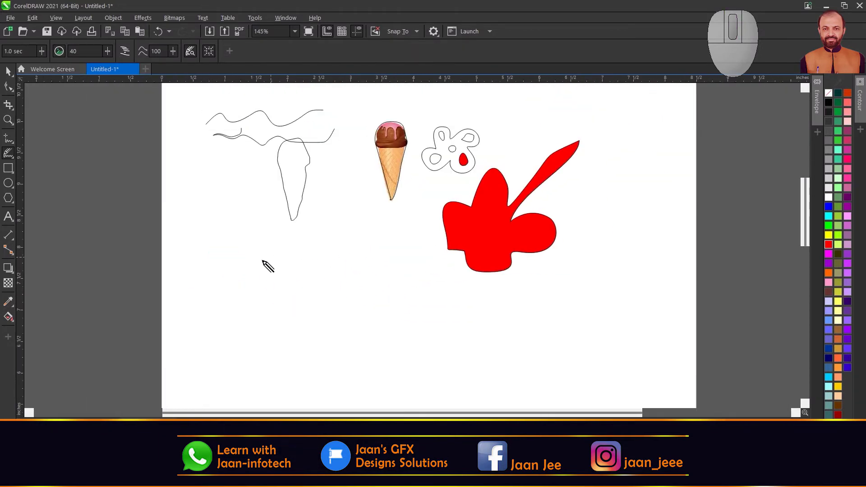
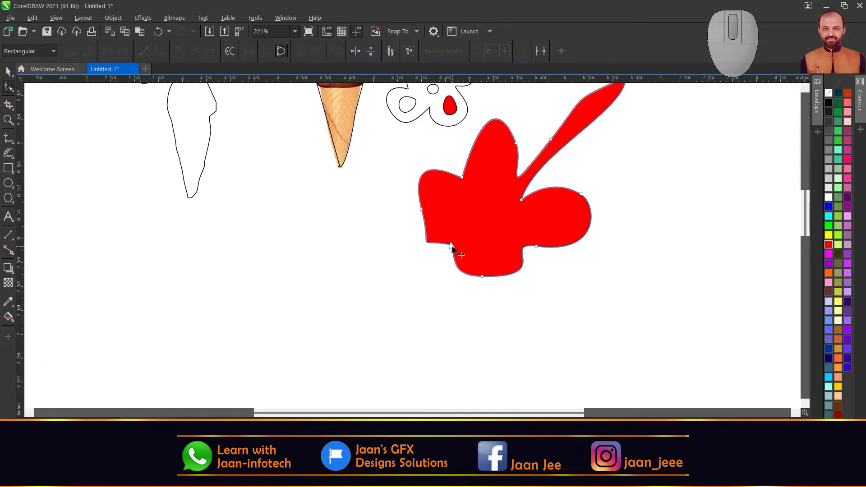
# Step: Reshape the red shape's lower-left notch, adding a node on the lower edge and adjusting it
pyautogui.moveTo(455, 251); pyautogui.dragTo(443, 267)
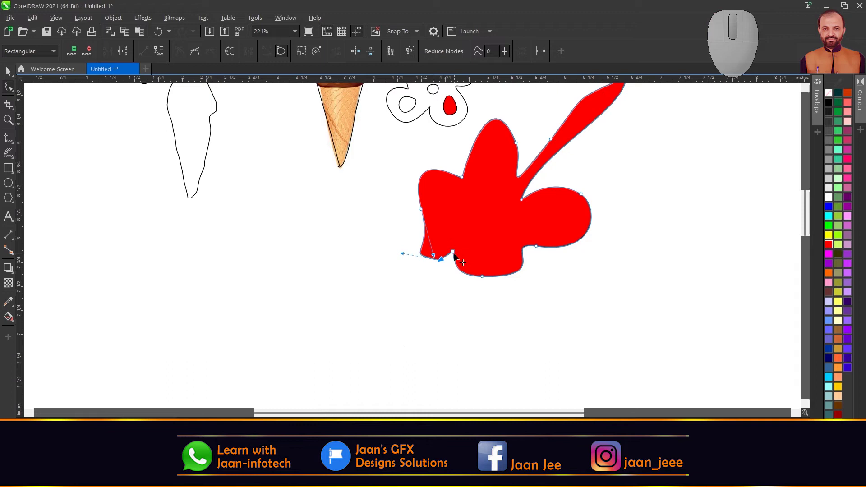
pyautogui.doubleClick(457, 258)
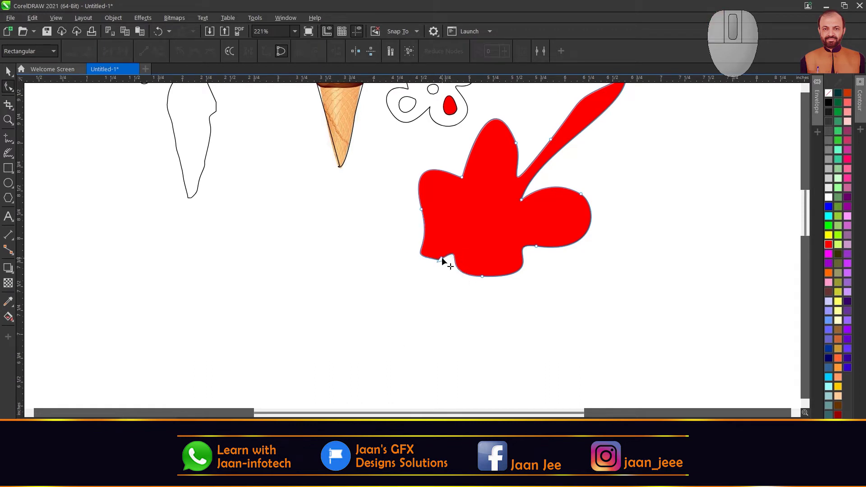
pyautogui.click(445, 263)
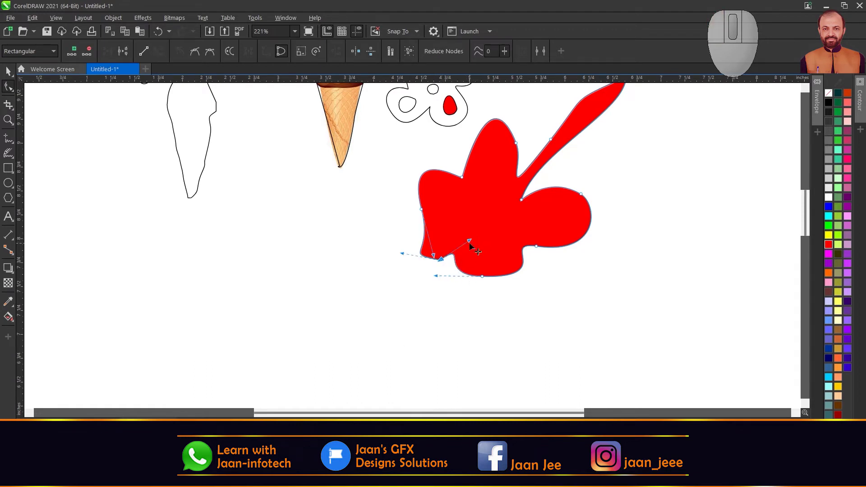
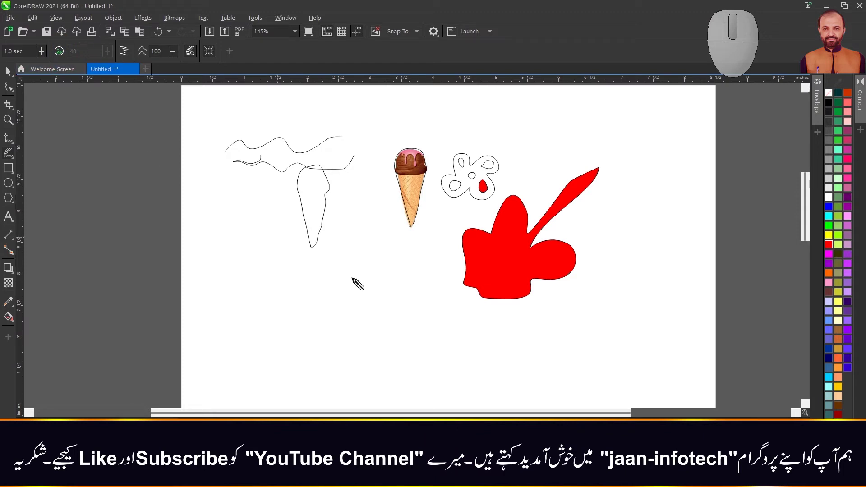
# Step: Sketch a long looping wavy curve in the empty lower-left area beside the red shape
pyautogui.moveTo(254, 286); pyautogui.dragTo(304, 291)
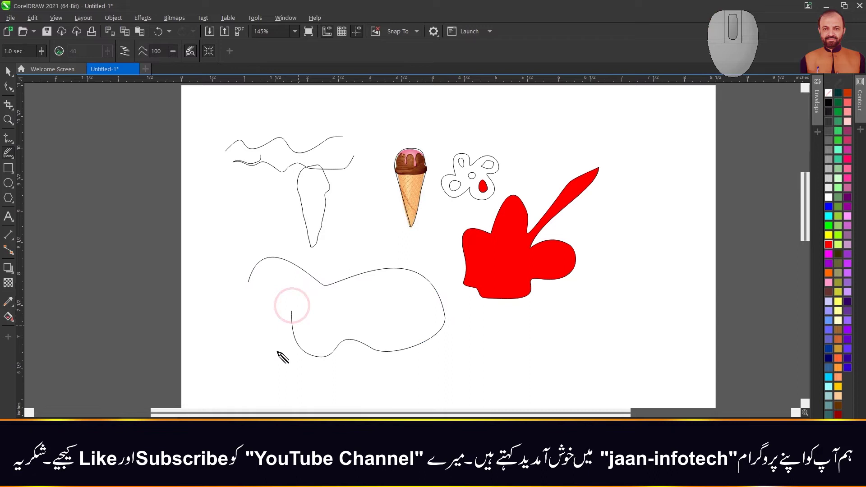
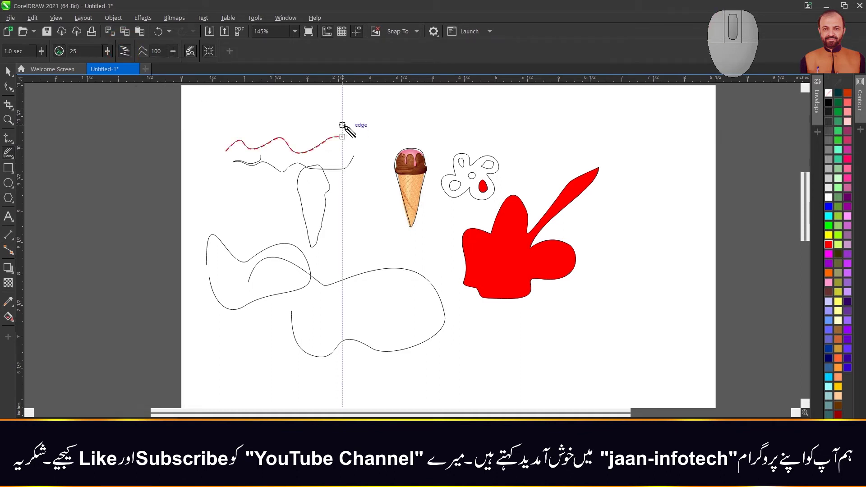
# Step: Redraw the top wavy stroke into an upward hook, then start a curve at the lower right
pyautogui.moveTo(352, 126); pyautogui.dragTo(361, 159)
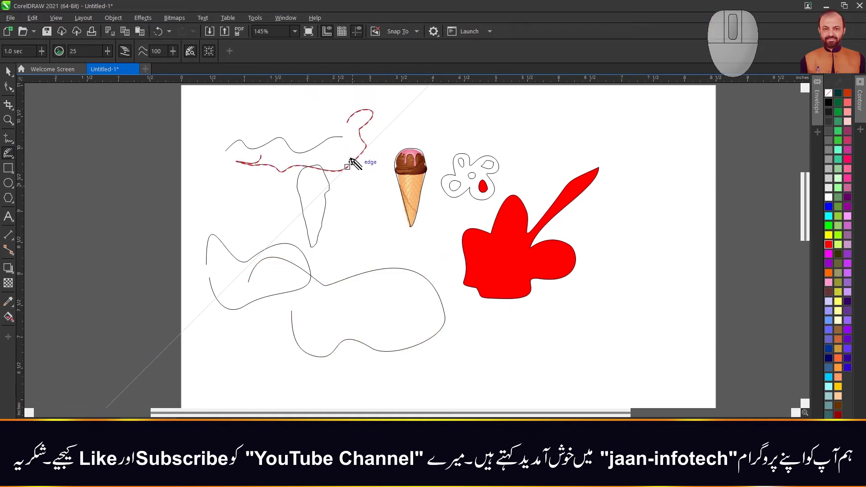
pyautogui.moveTo(349, 140); pyautogui.dragTo(352, 128)
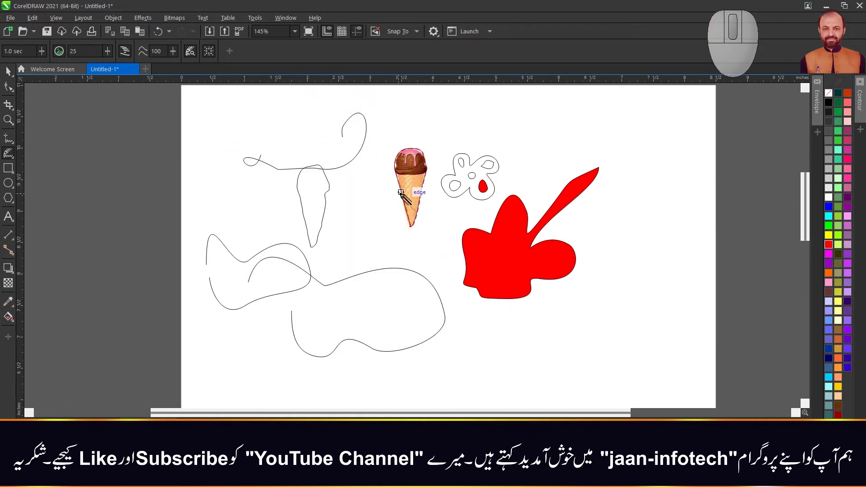
pyautogui.moveTo(549, 351); pyautogui.dragTo(662, 338)
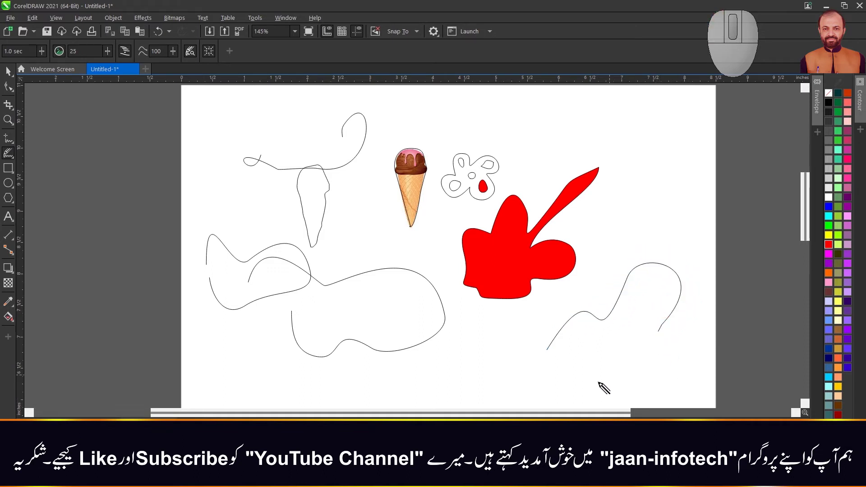
# Step: Extend the lower-right curve with LiveSketch strokes until it loops back into a closed outline
pyautogui.moveTo(484, 372); pyautogui.dragTo(657, 332)
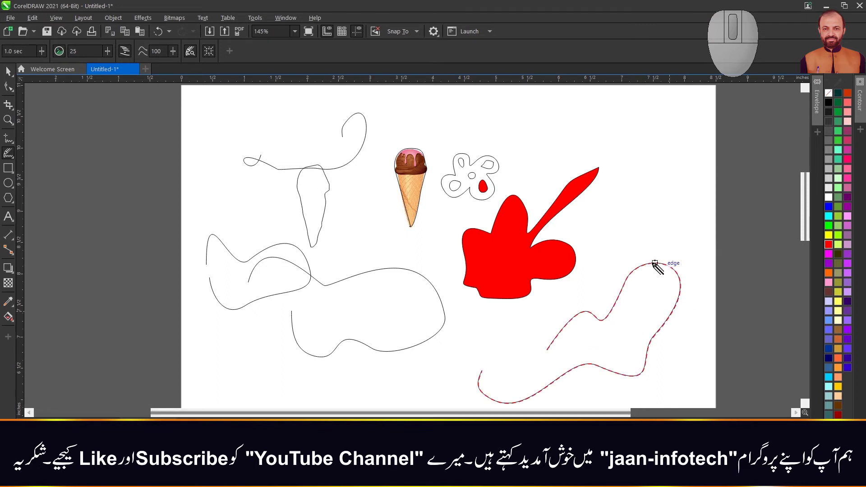
pyautogui.moveTo(549, 349); pyautogui.dragTo(670, 266)
pyautogui.moveTo(578, 321); pyautogui.dragTo(631, 278)
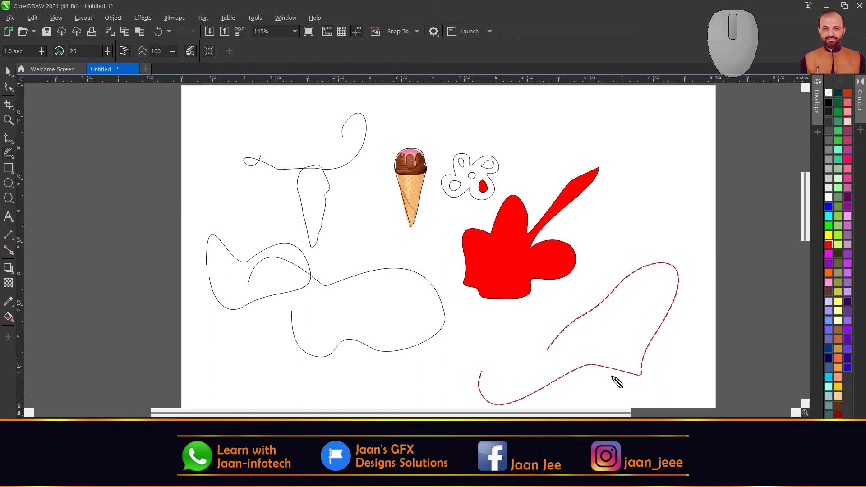
pyautogui.moveTo(652, 349); pyautogui.dragTo(605, 365)
pyautogui.moveTo(596, 367); pyautogui.dragTo(668, 317)
pyautogui.moveTo(486, 363); pyautogui.dragTo(549, 345)
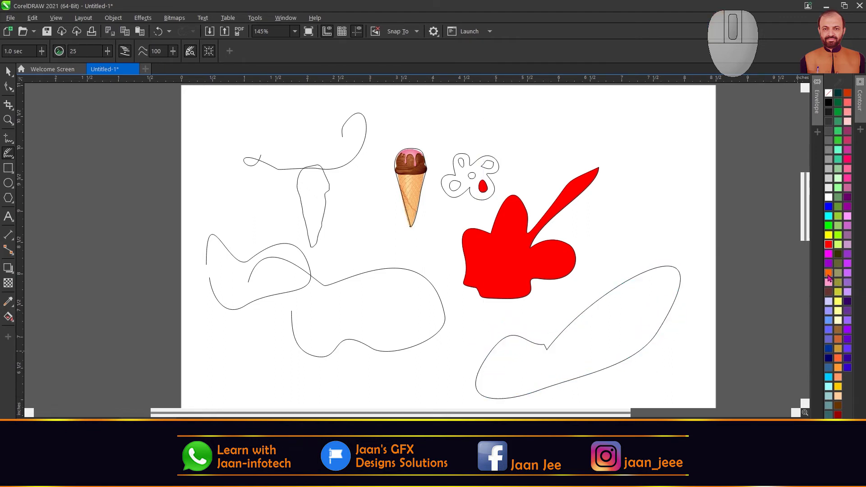
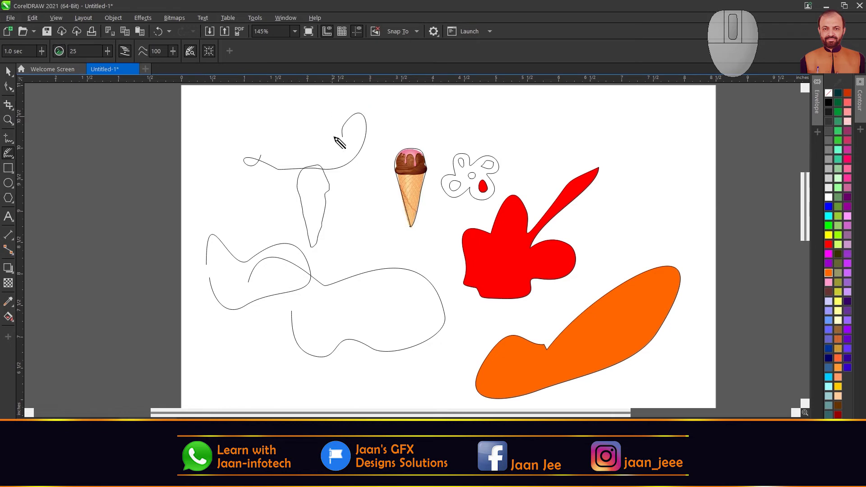
# Step: Zoom and pan around the page while clearing all drawn objects from it
pyautogui.scroll(-3)
pyautogui.scroll(3)
pyautogui.middleClick(551, 287)
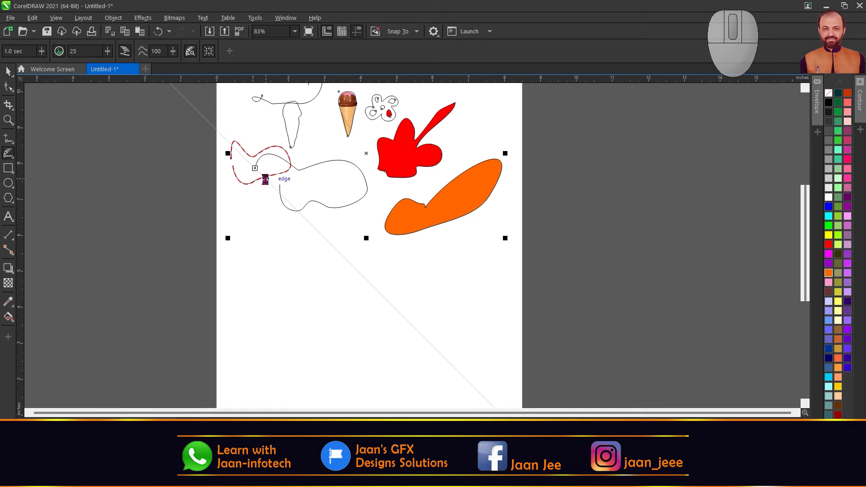
pyautogui.scroll(-3)
pyautogui.middleClick(413, 187)
pyautogui.scroll(3)
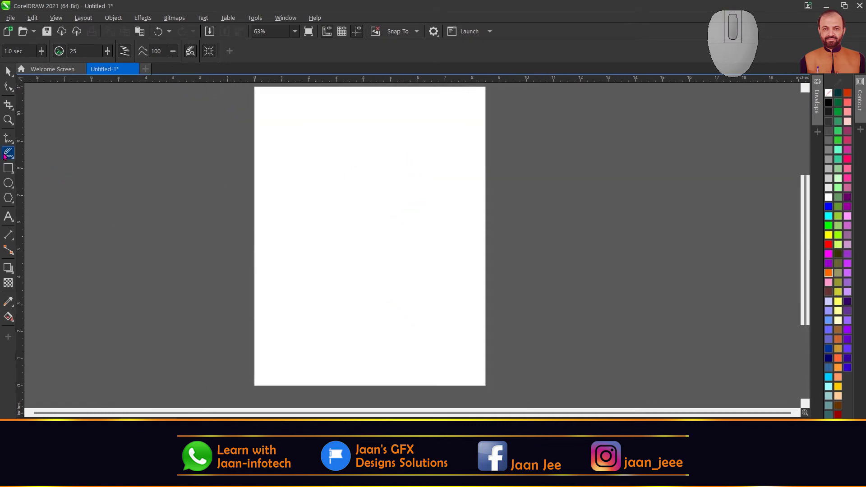